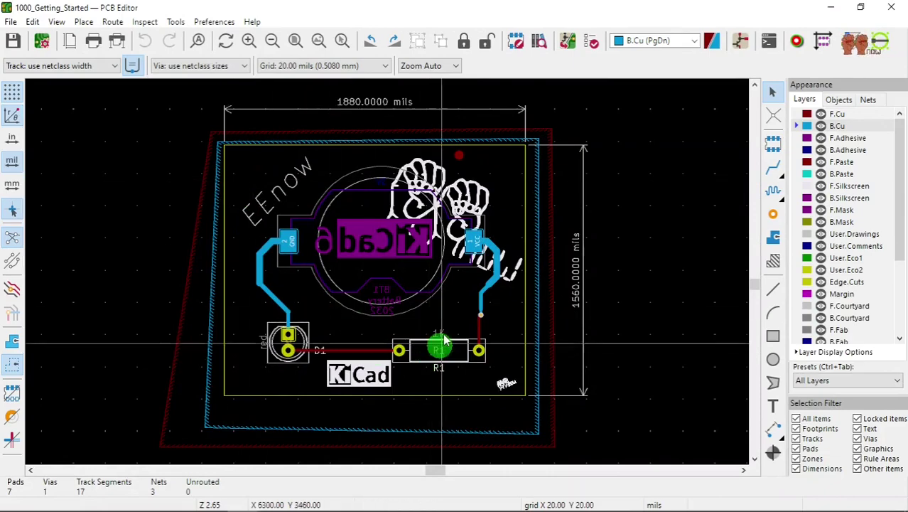
- Switch to the F.Cu layer and zoom into the board's top-right corner
scroll("down", 3)
scroll("up", 3)
scroll("down", 3)
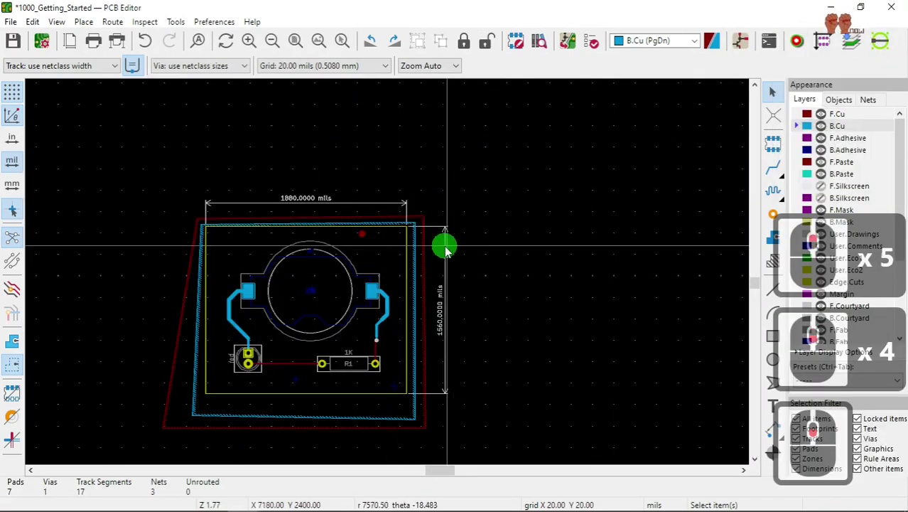
scroll("down", 3)
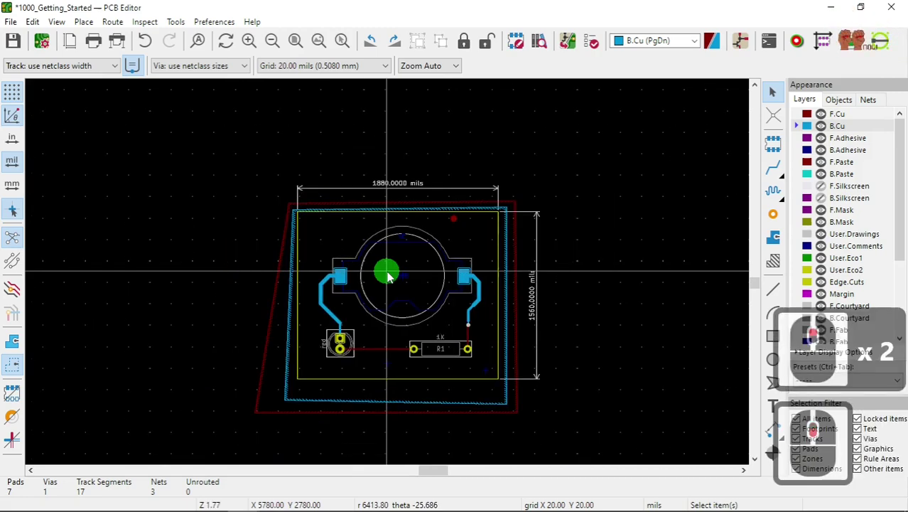
left_click(803, 118)
scroll("down", 3)
scroll("down", 3)
scroll("down", 3)
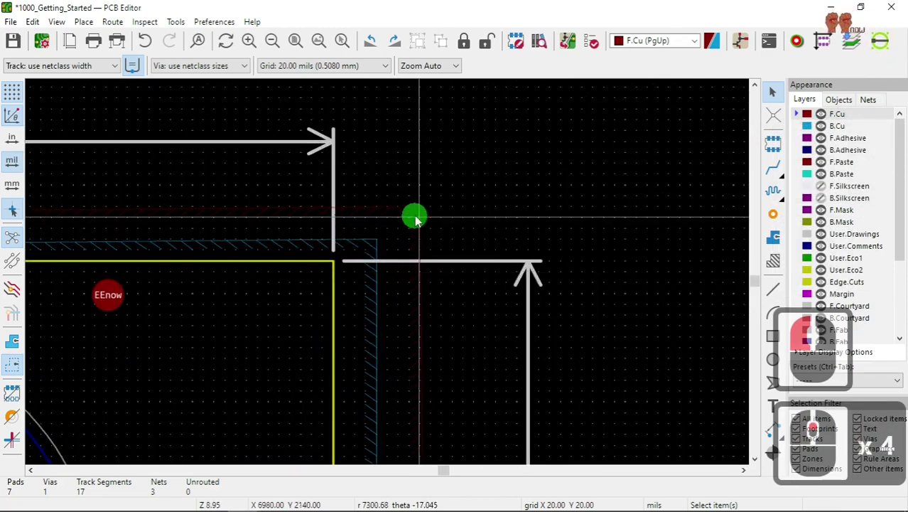
- Bring up the front GND zone's Copper Zone Properties to review its fill and net
double_click(416, 221)
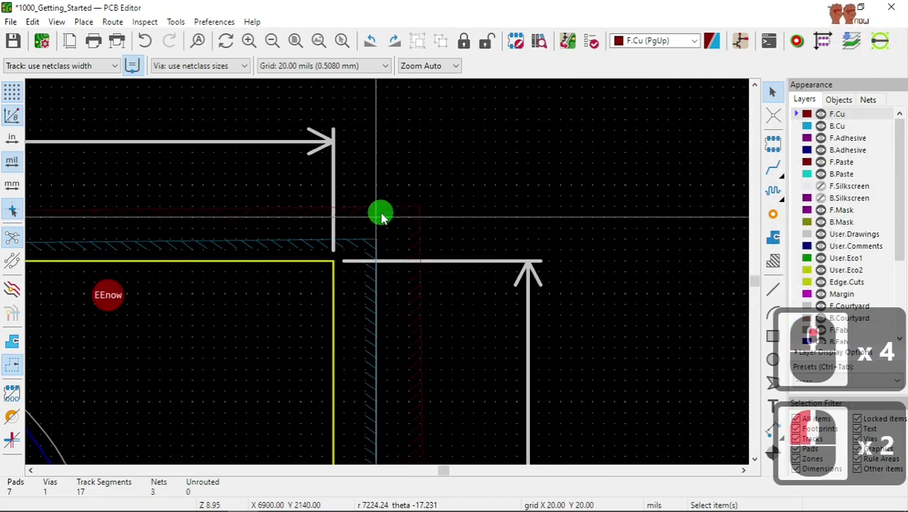
double_click(391, 214)
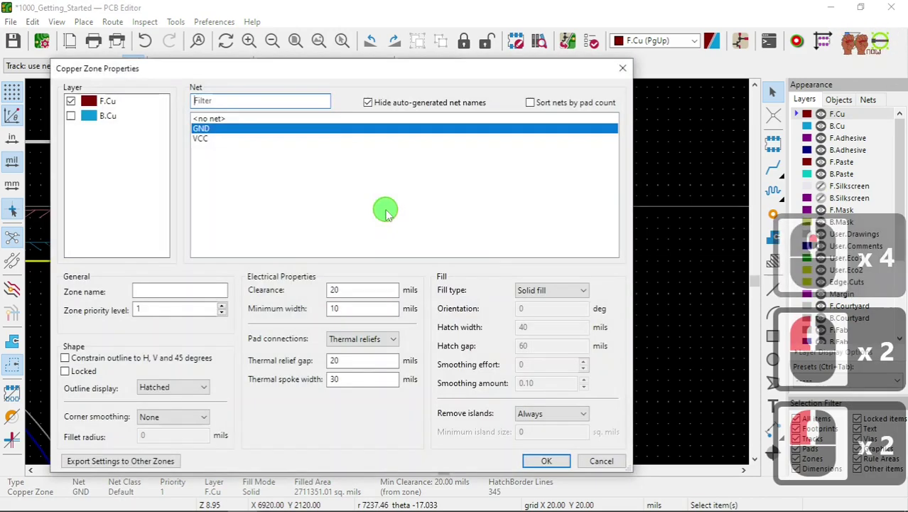
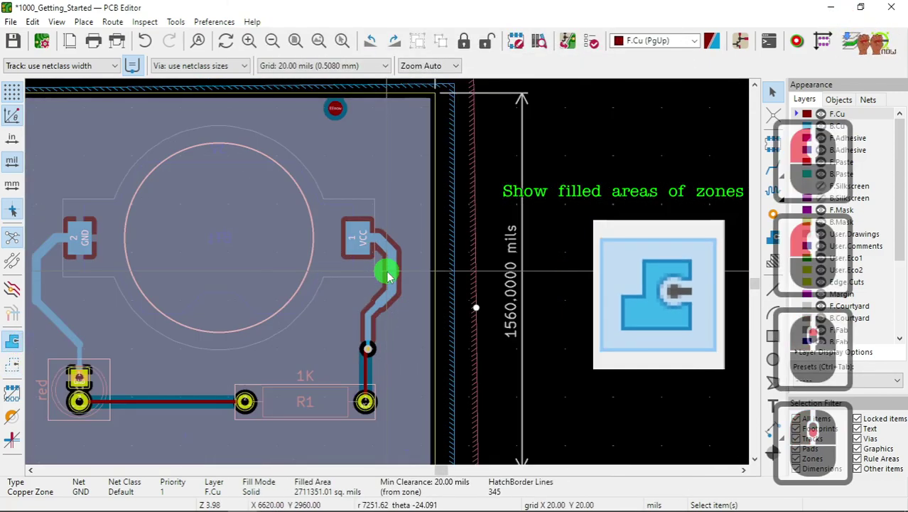
- Set the front GND zone's clearance to 35 mils and confirm
scroll("down", 3)
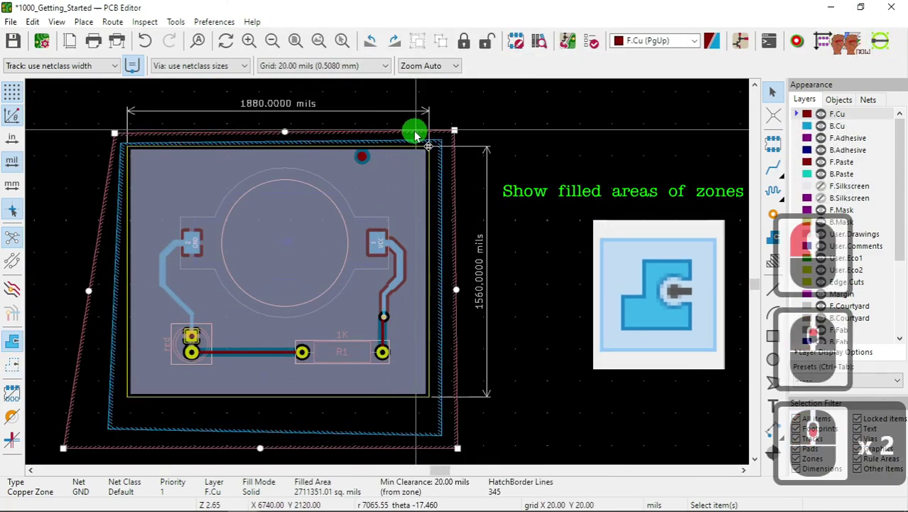
scroll("up", 3)
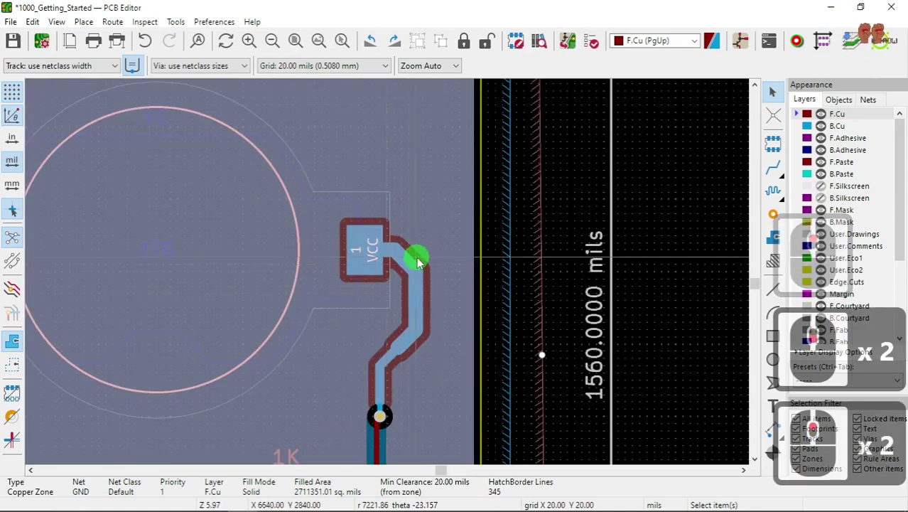
scroll("up", 3)
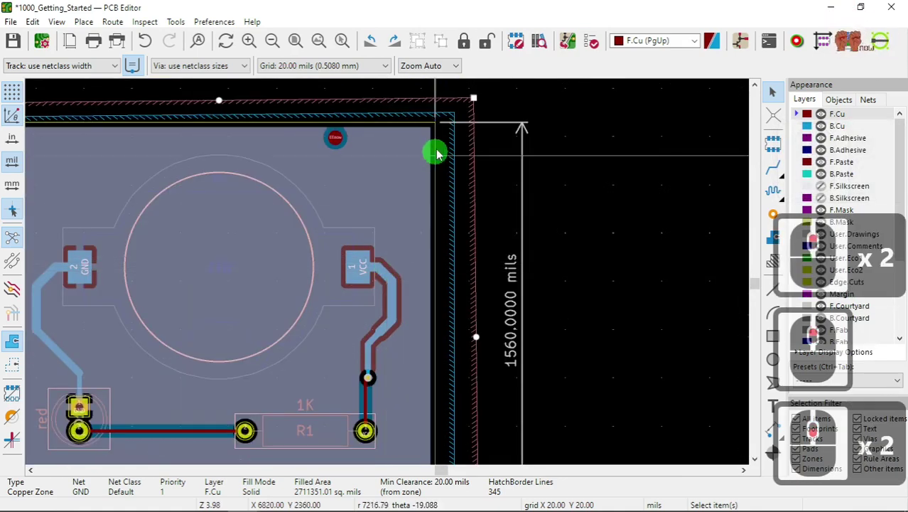
double_click(412, 107)
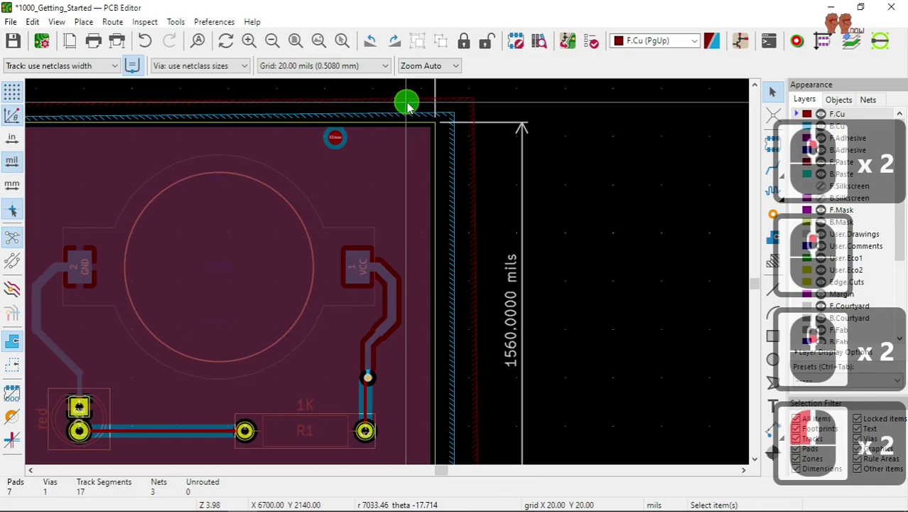
double_click(414, 105)
scroll("down", 3)
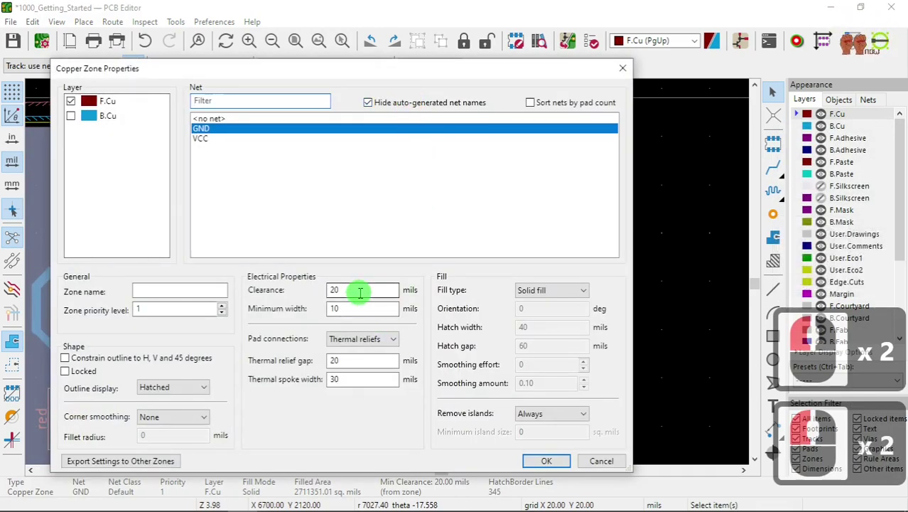
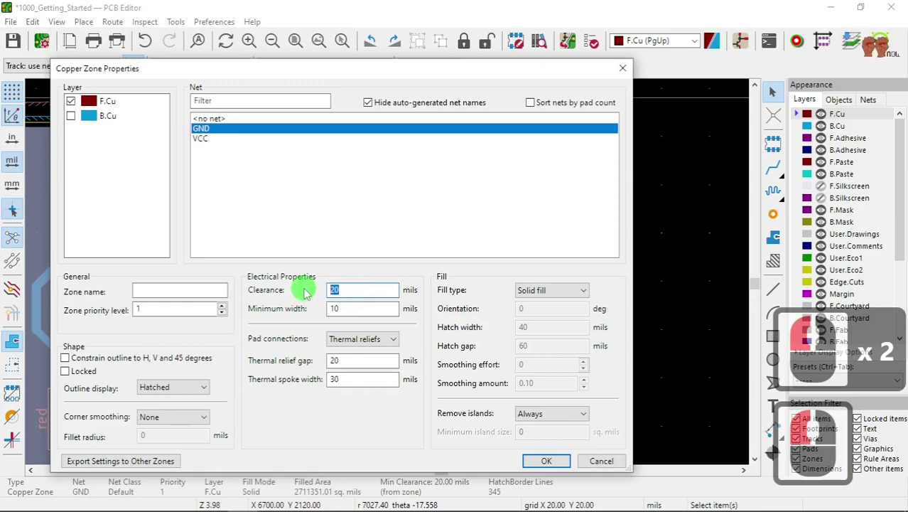
key("3")
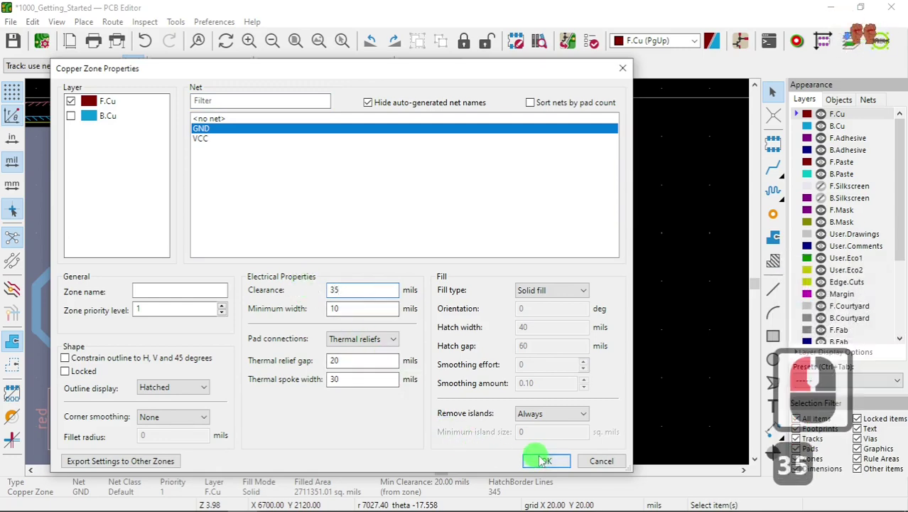
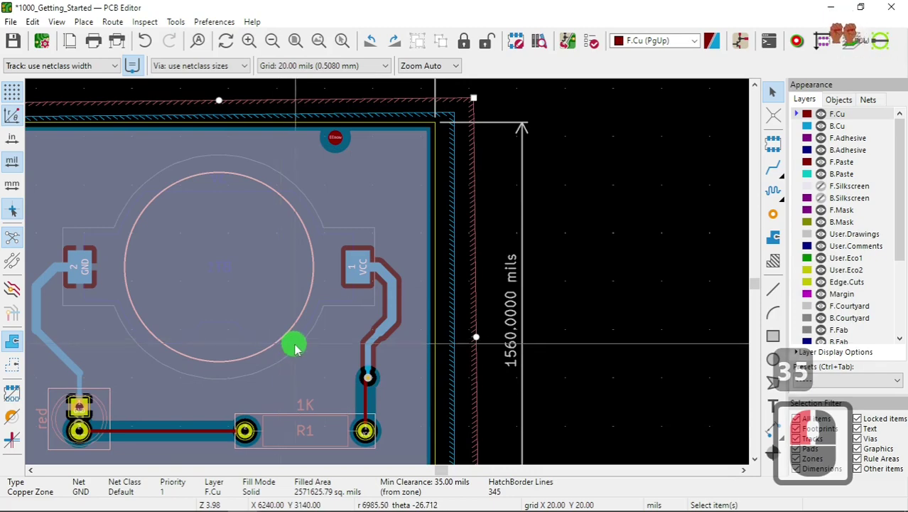
key("b")
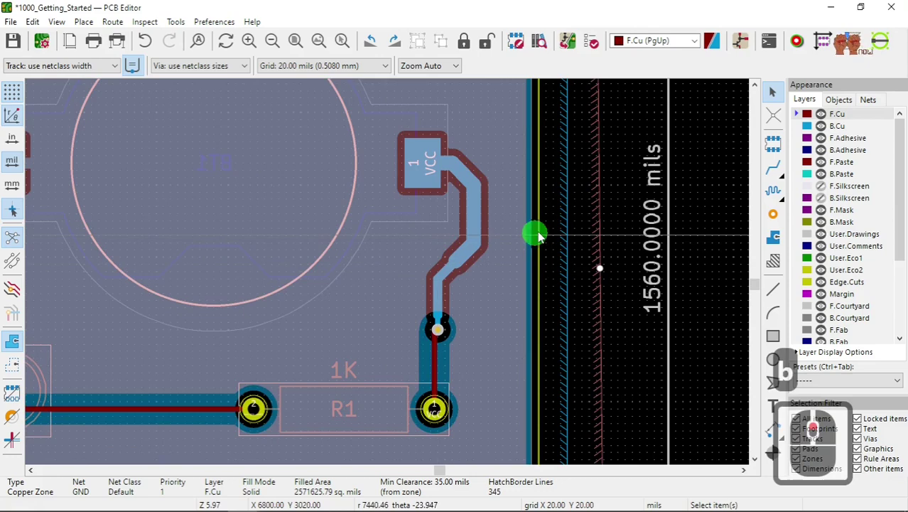
scroll("down", 3)
scroll("down", 3)
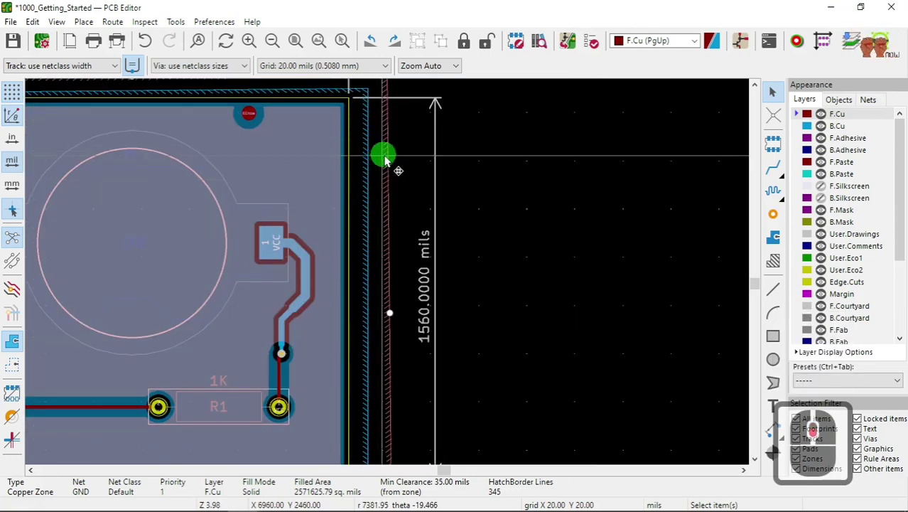
- Replace the back GND zone's 20 mil clearance with 15 mils
double_click(395, 162)
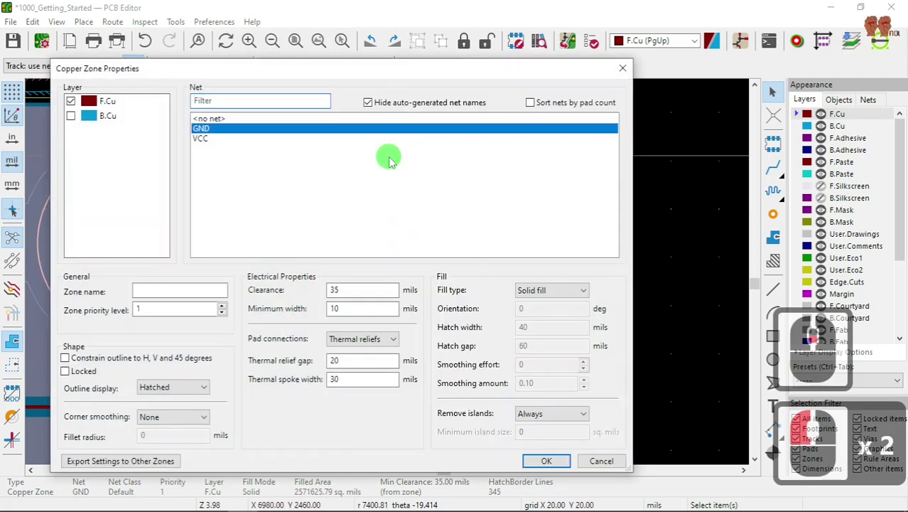
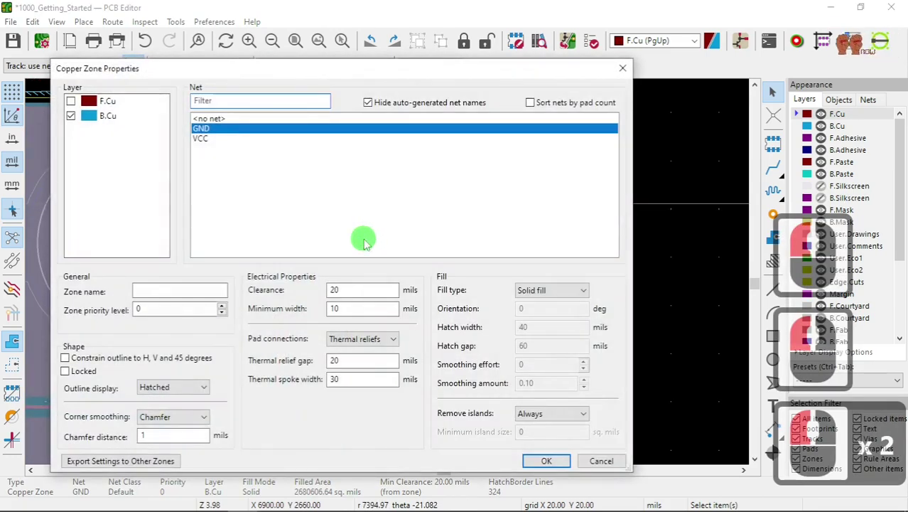
left_click(323, 292)
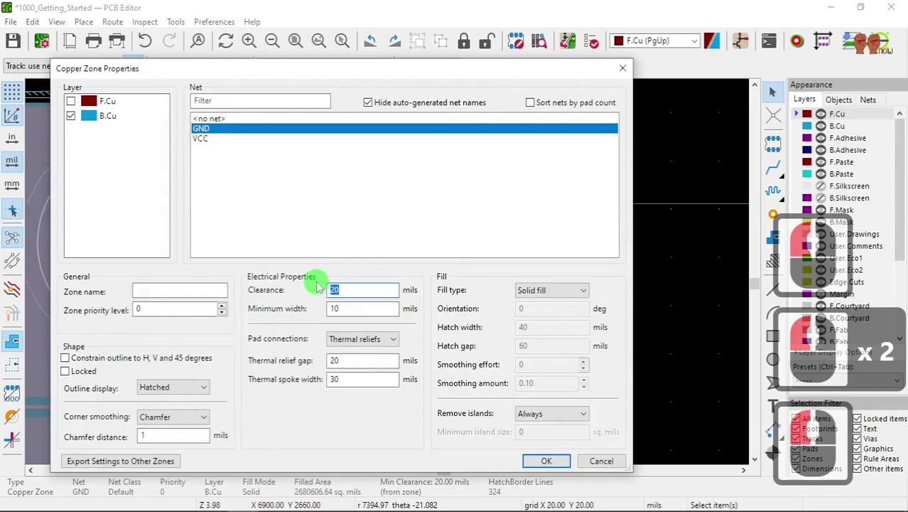
key("1")
type("15")
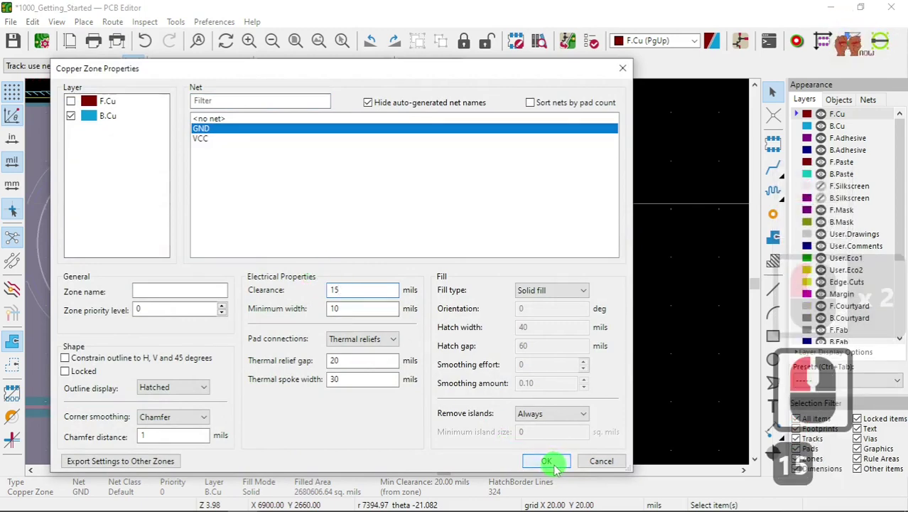
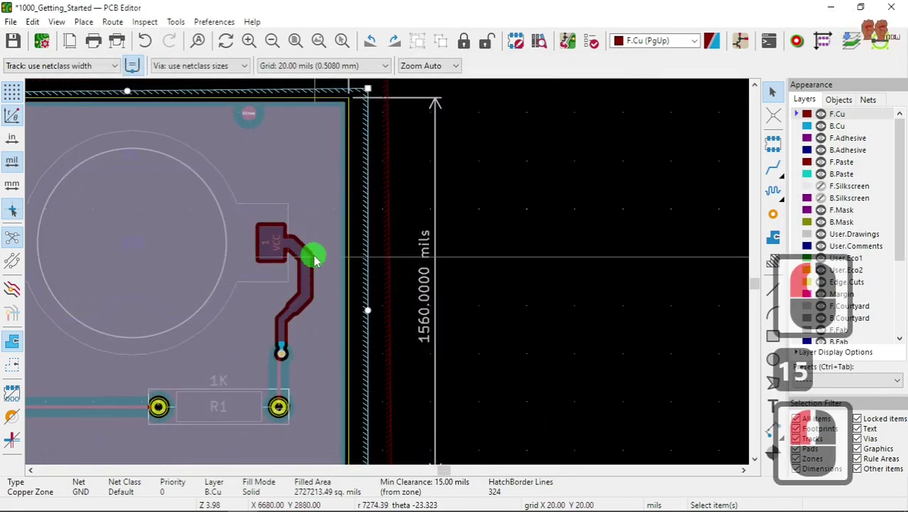
scroll("down", 3)
scroll("down", 3)
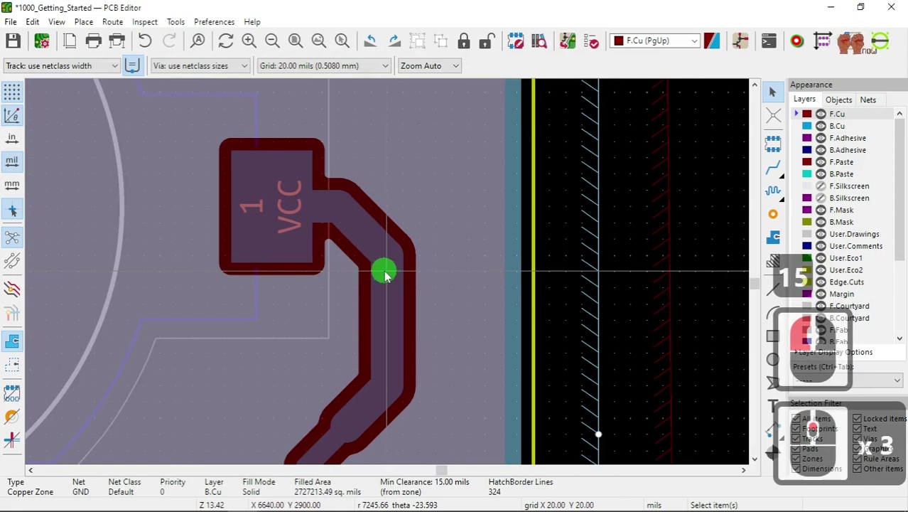
left_click(672, 246)
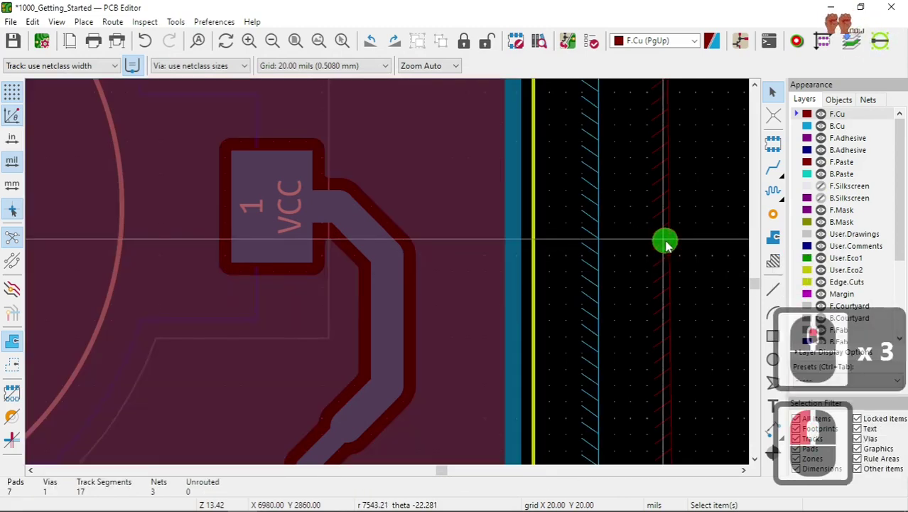
left_click(604, 260)
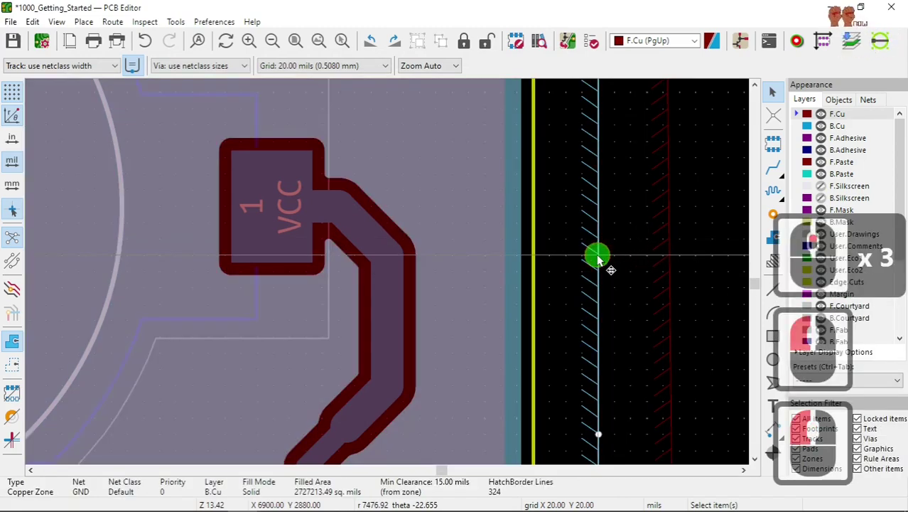
left_click(671, 254)
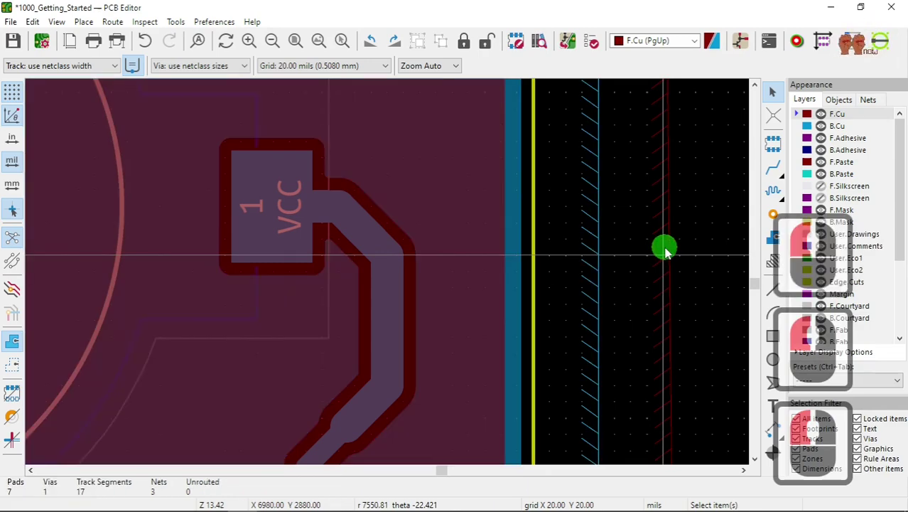
left_click(597, 263)
left_click(598, 262)
left_click(601, 260)
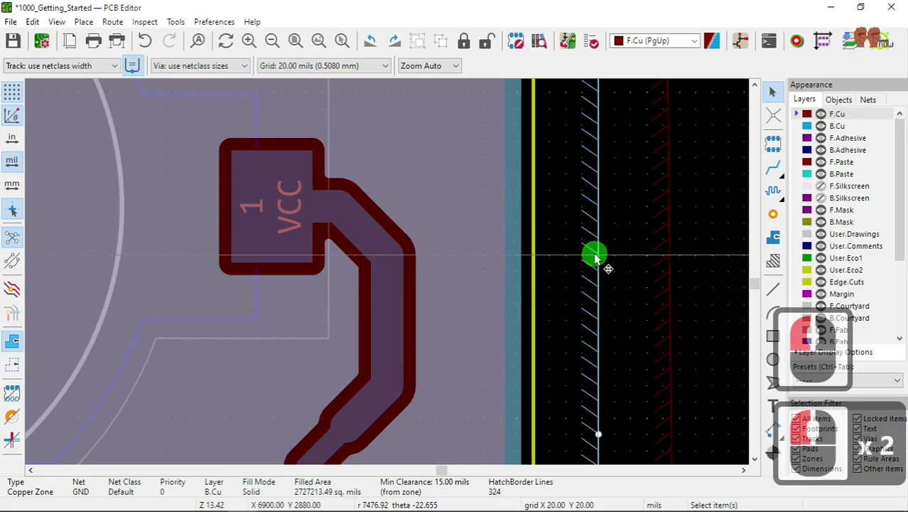
key("b")
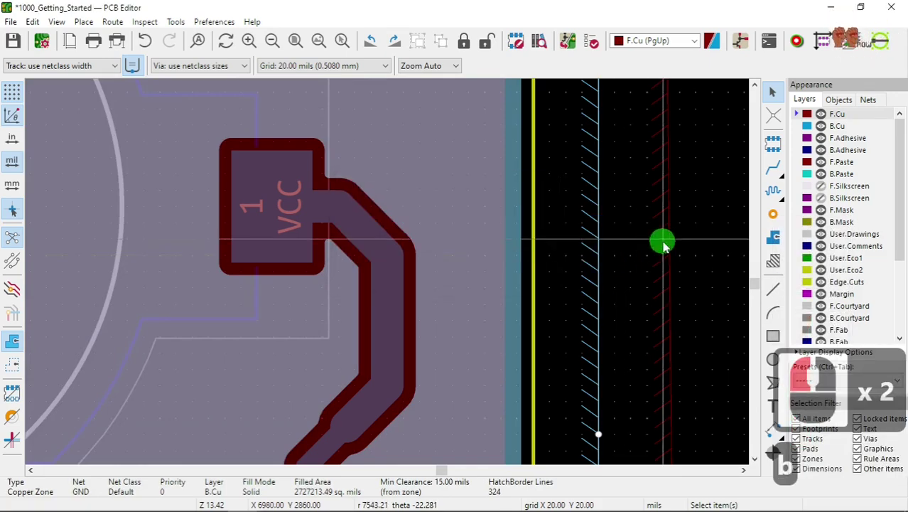
- Turn off F.Cu visibility and zoom in around R1 to see the back zone's clearance
left_click(670, 248)
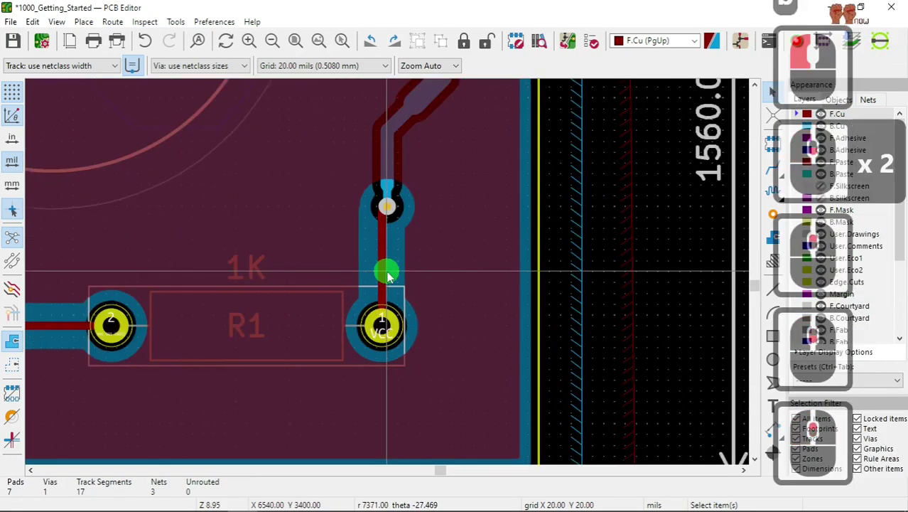
double_click(393, 277)
left_click(393, 277)
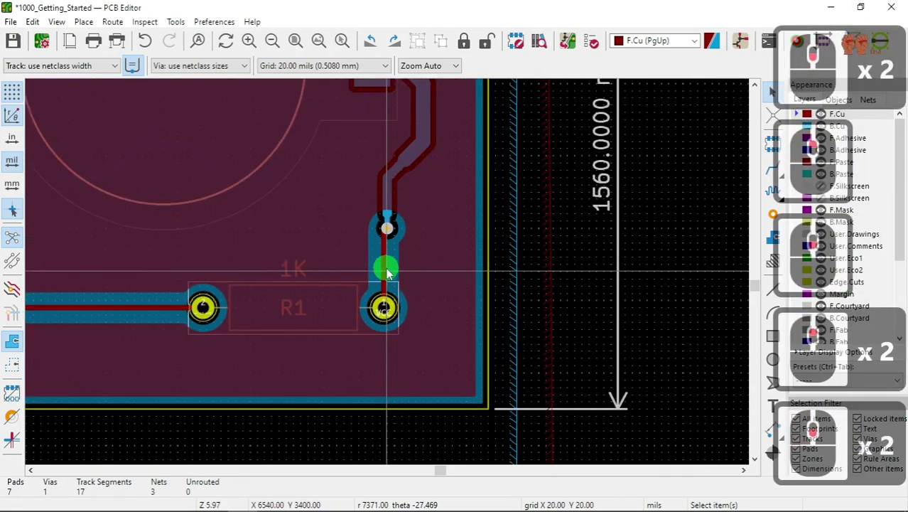
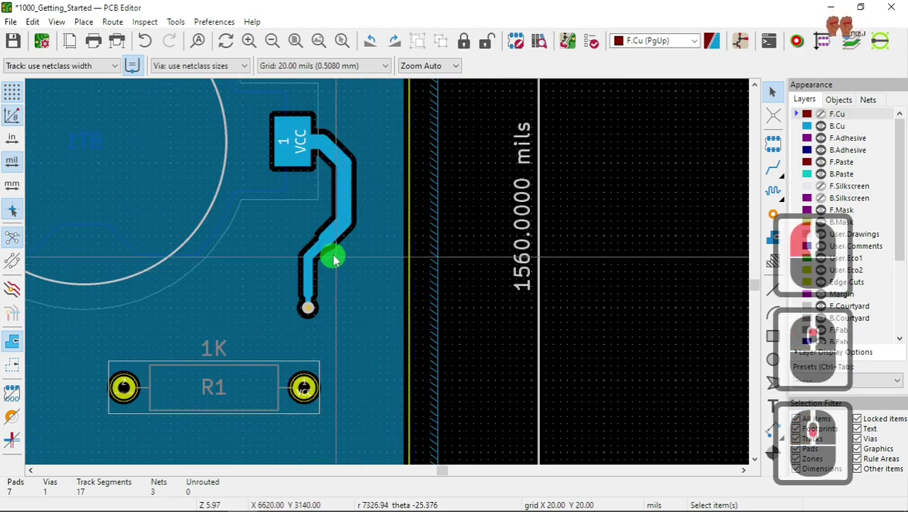
scroll("down", 3)
scroll("down", 3)
scroll("down", 3)
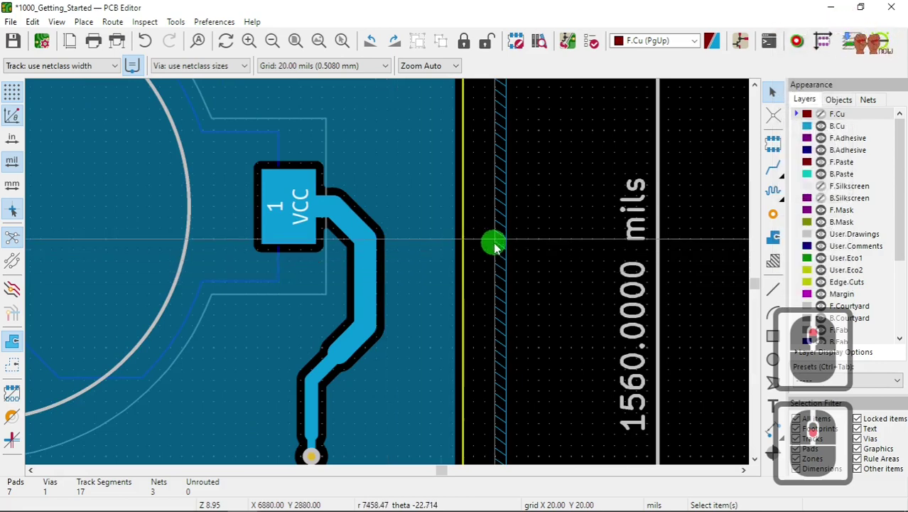
- Reopen the back GND zone's properties to raise its clearance
double_click(509, 247)
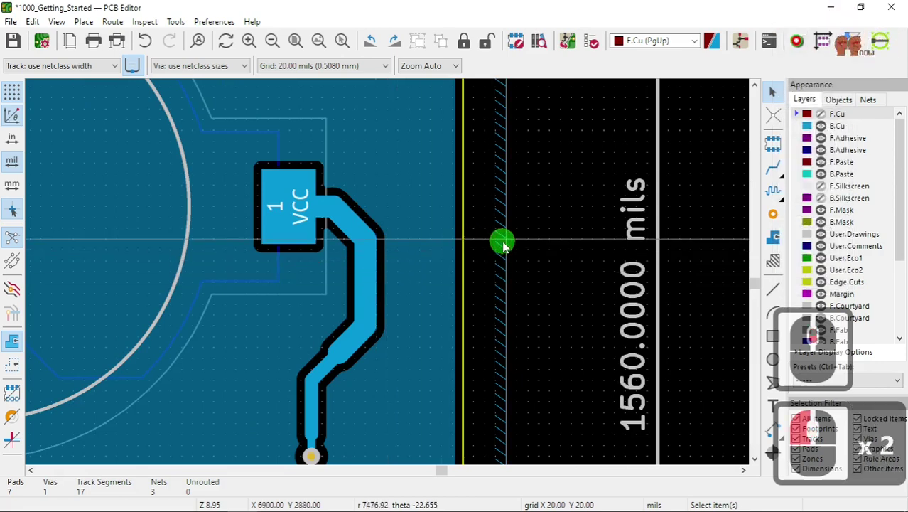
double_click(508, 240)
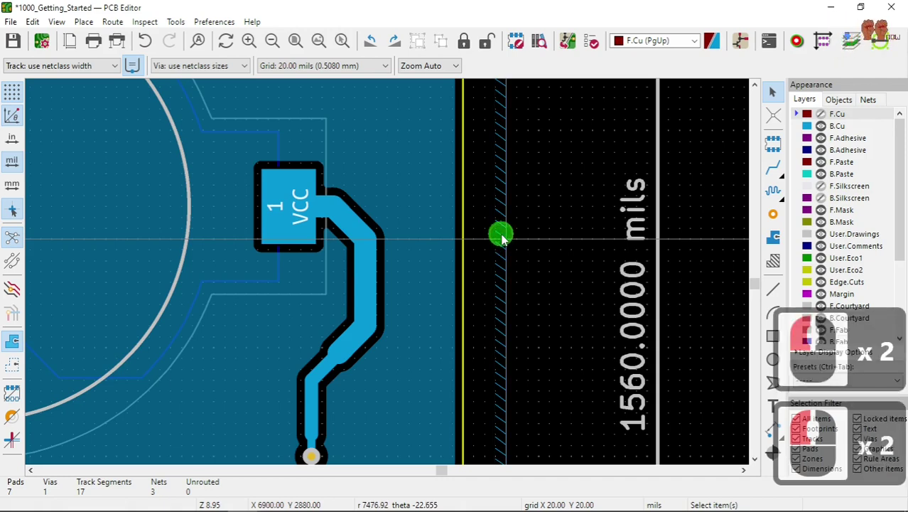
double_click(504, 241)
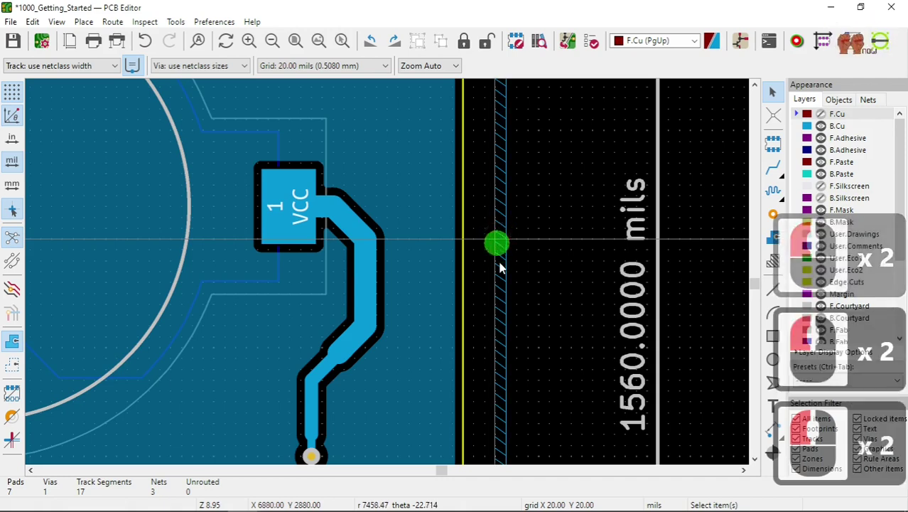
double_click(507, 256)
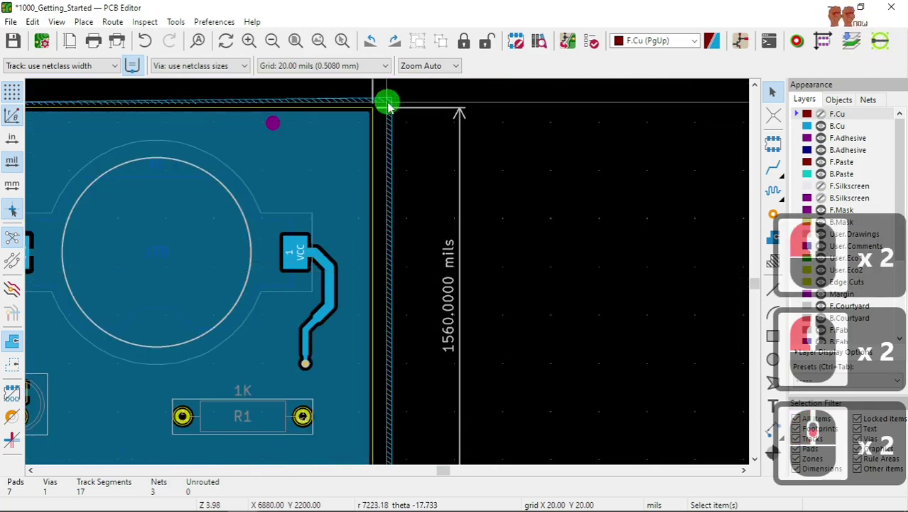
double_click(393, 107)
scroll("down", 3)
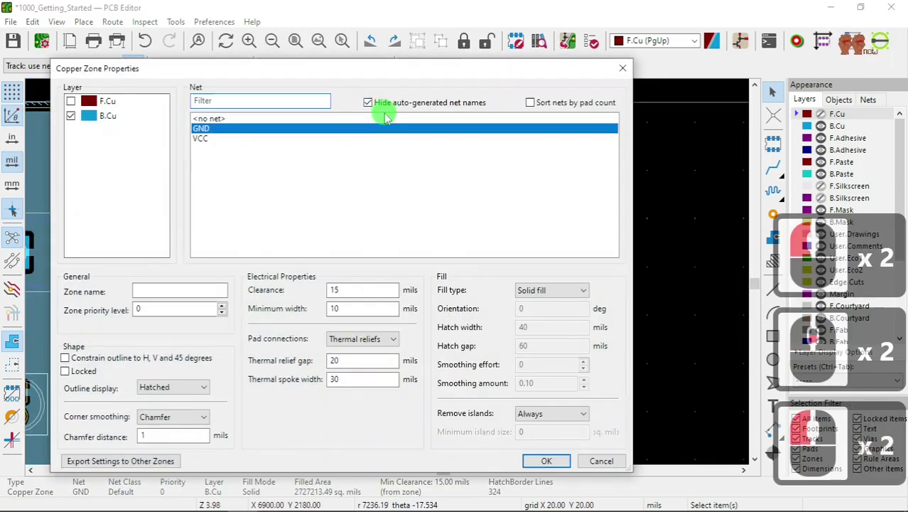
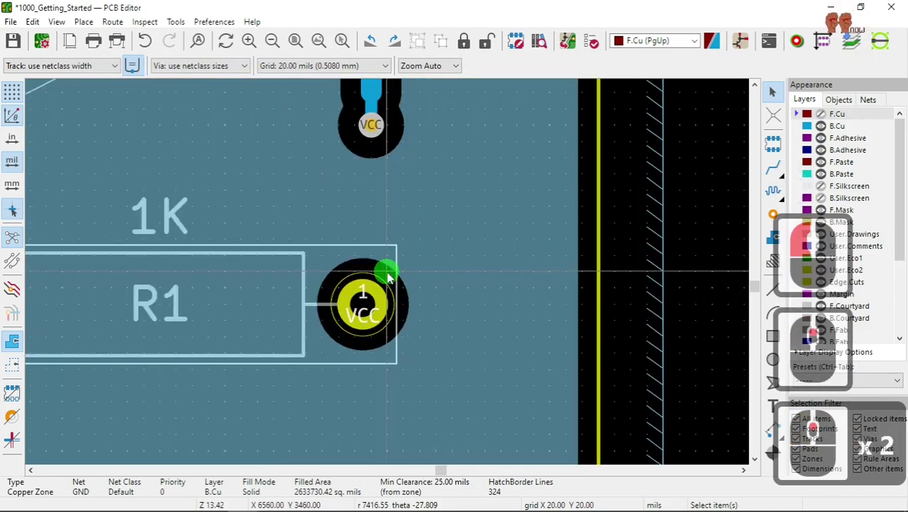
scroll("down", 3)
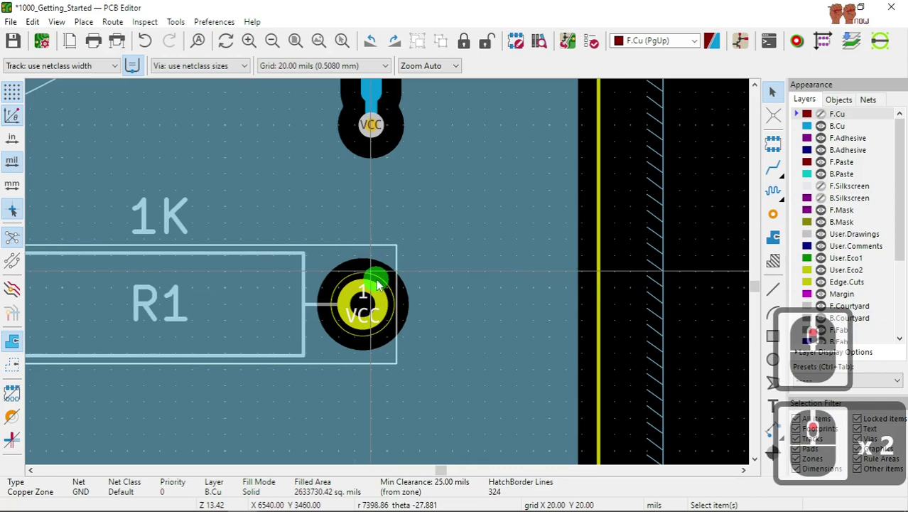
scroll("down", 3)
scroll("down", 3)
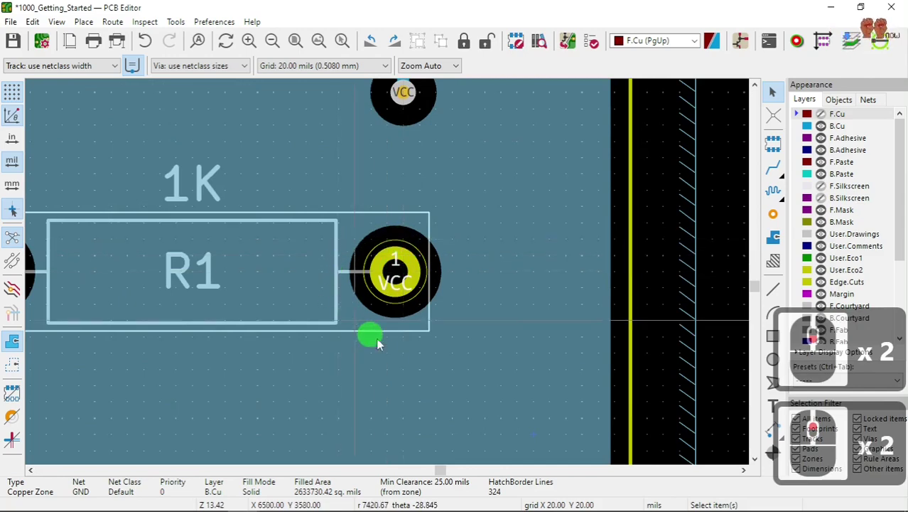
scroll("up", 3)
scroll("up", 3)
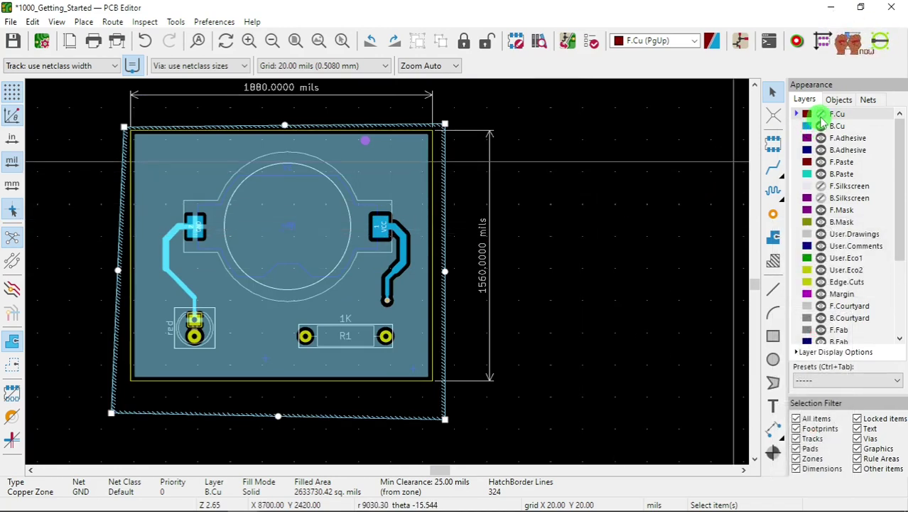
- Show F.Cu again, hide B.Cu, and pan the view across the board
left_click(827, 123)
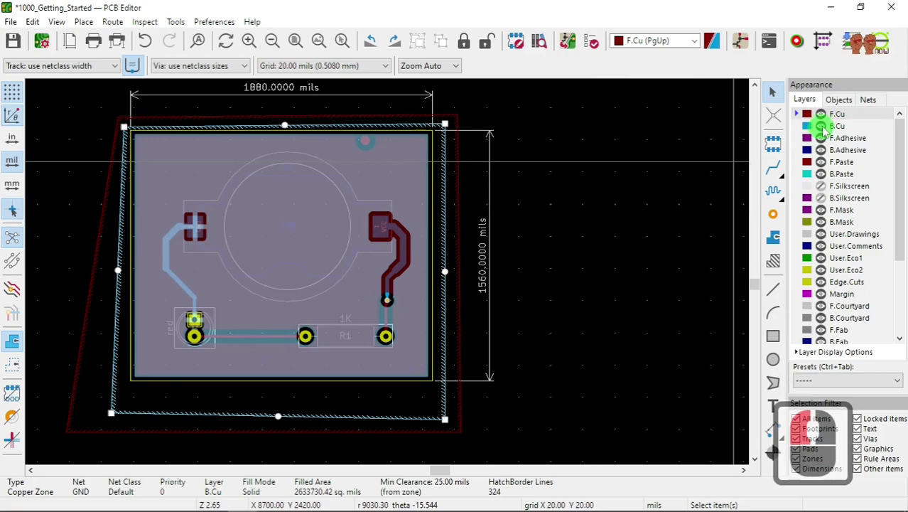
left_click(827, 131)
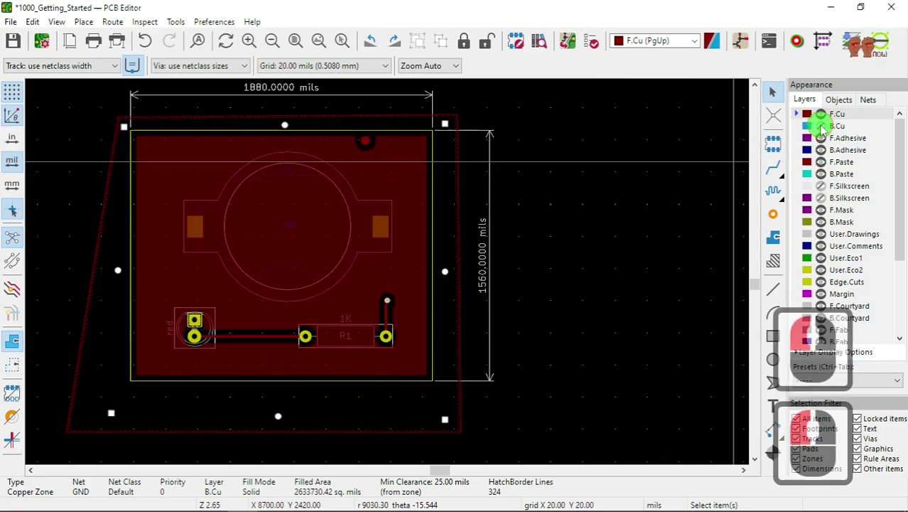
left_click_drag(823, 161, 393, 277)
scroll("up", 3)
scroll("up", 3)
scroll("down", 3)
- Zoom onto the VCC track rising from R1 and center it in view
left_click_drag(375, 271, 608, 206)
scroll("up", 3)
scroll("down", 3)
scroll("down", 3)
left_click_drag(520, 240, 532, 254)
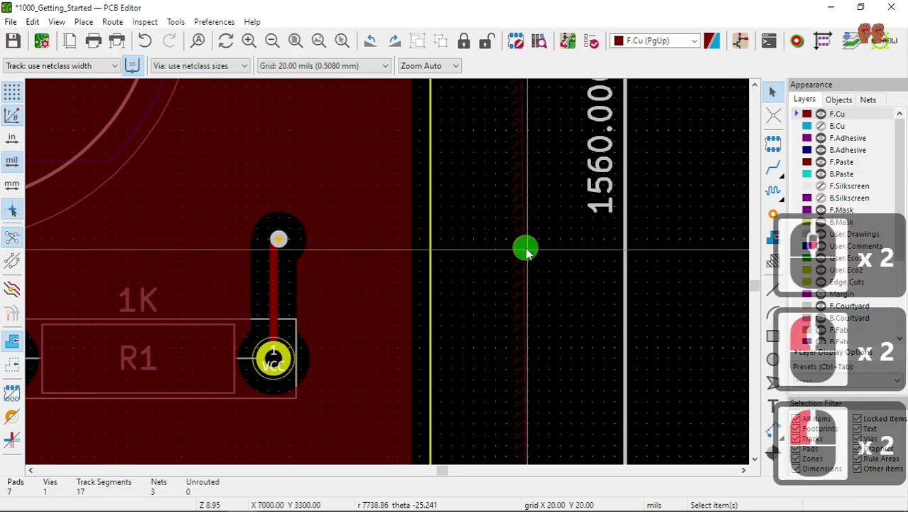
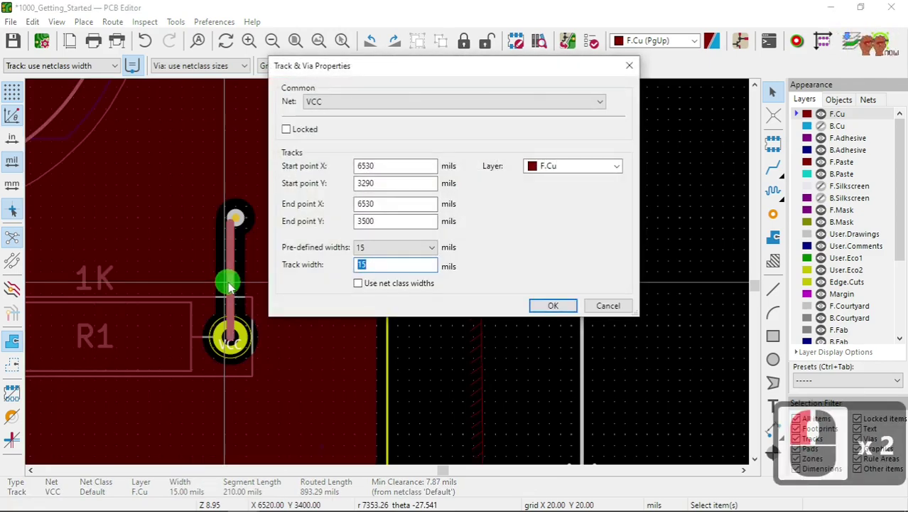
- Set the VCC track width to 25 mils and confirm
type("25")
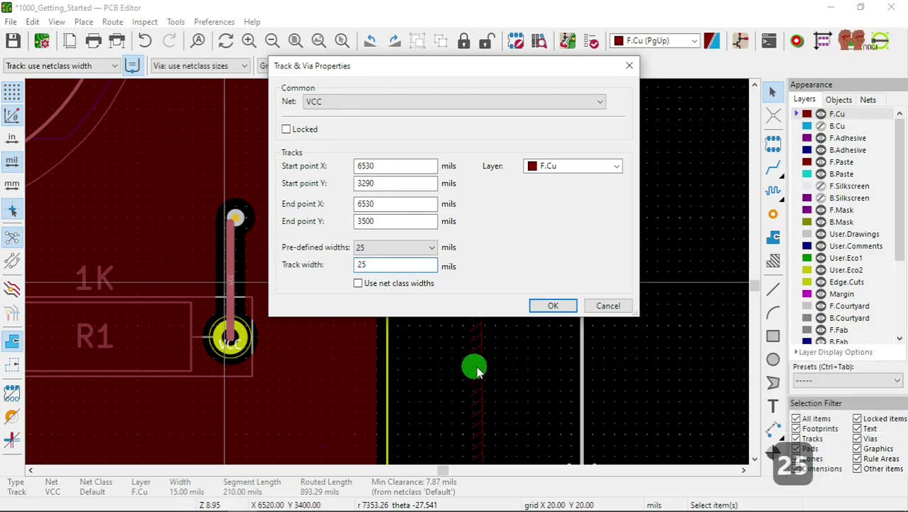
left_click(564, 307)
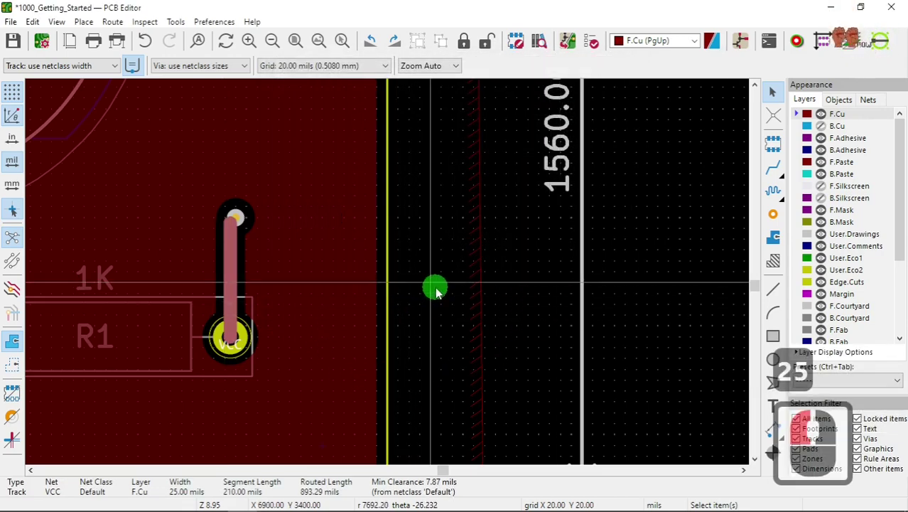
- Deselect, refill zones with B, and zoom onto the VCC pad end of the widened track
left_click(442, 293)
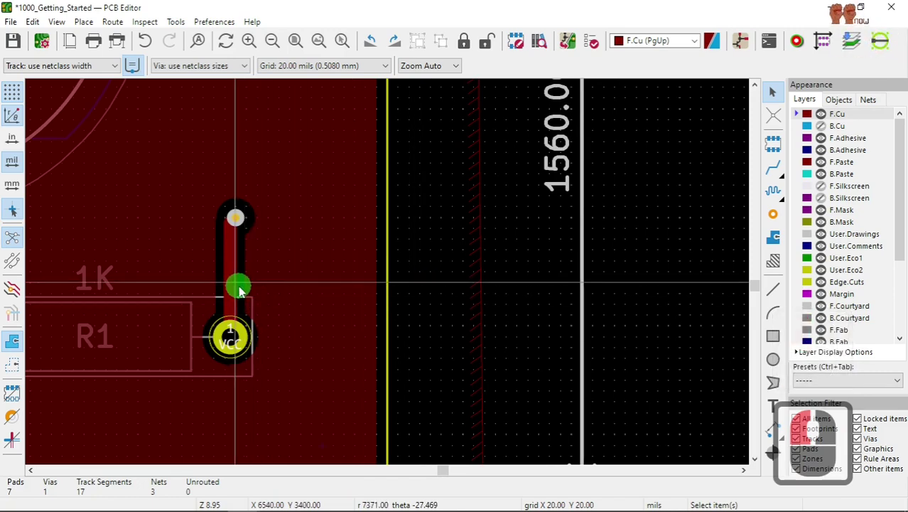
key("b")
left_click_drag(237, 299, 290, 308)
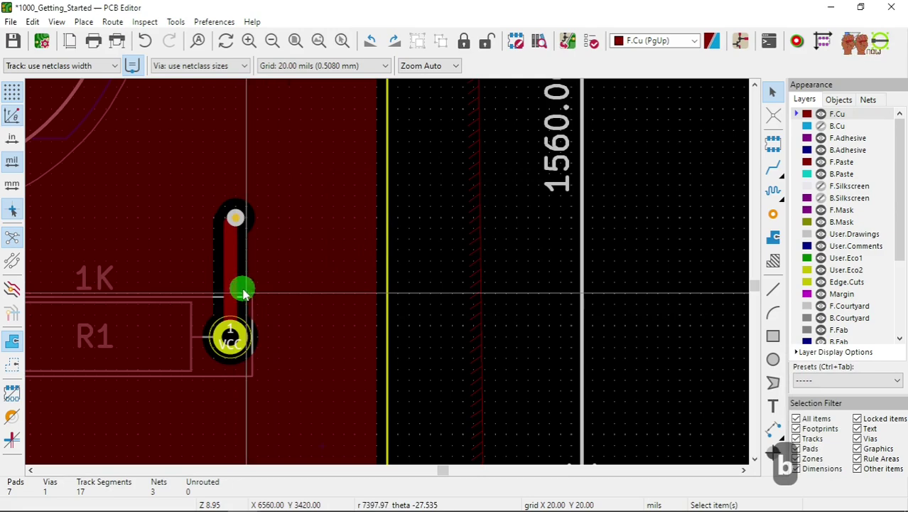
scroll("up", 3)
left_click_drag(393, 277, 452, 296)
scroll("up", 3)
key("b")
scroll("up", 3)
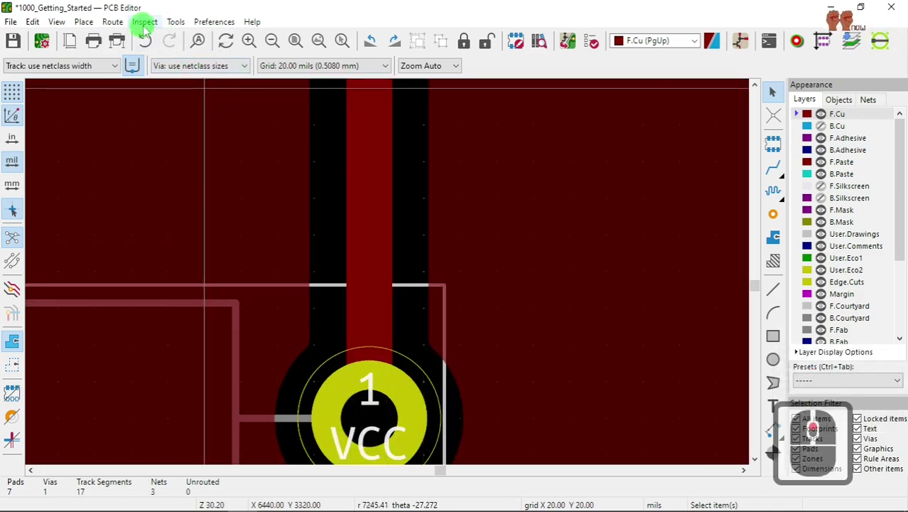
- Start the Measure Tool from the Inspect menu over the VCC track edge
left_click(152, 29)
left_click(173, 91)
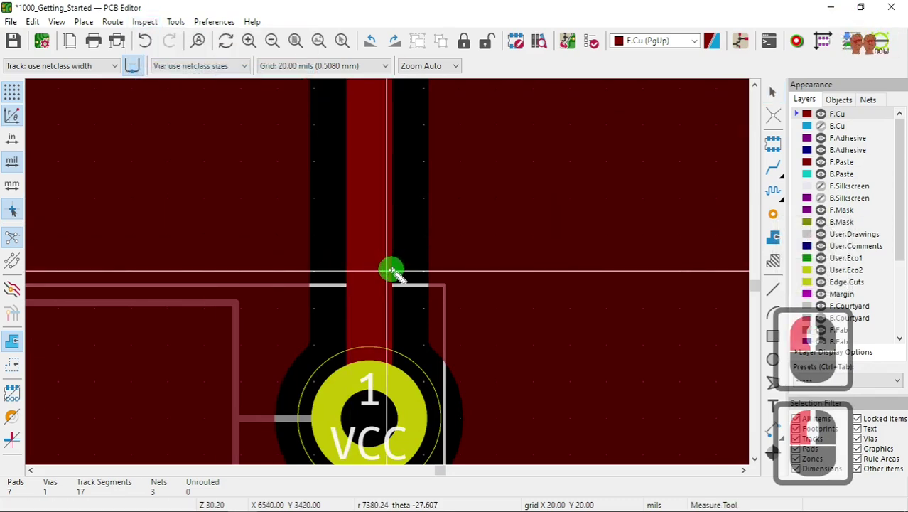
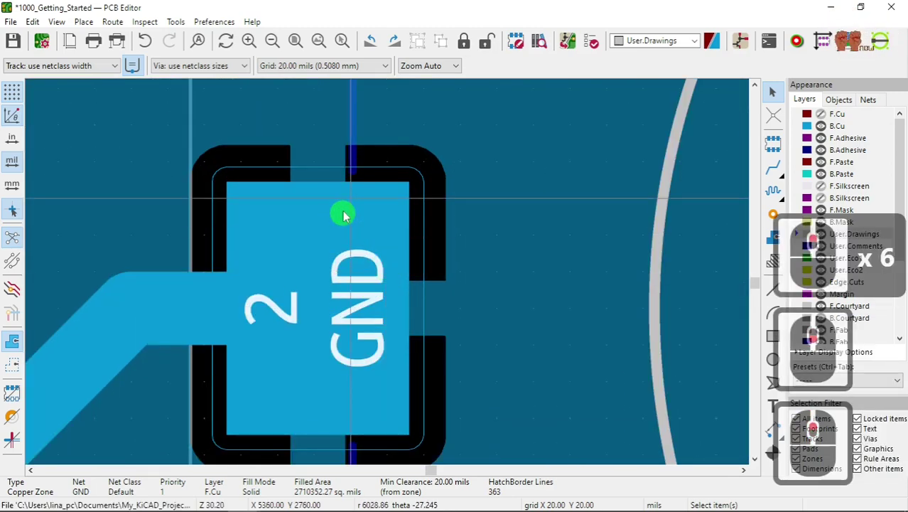
- Set the back GND zone's thermal spoke width to 10 mils in Copper Zone Properties
scroll("up", 3)
scroll("down", 3)
scroll("down", 3)
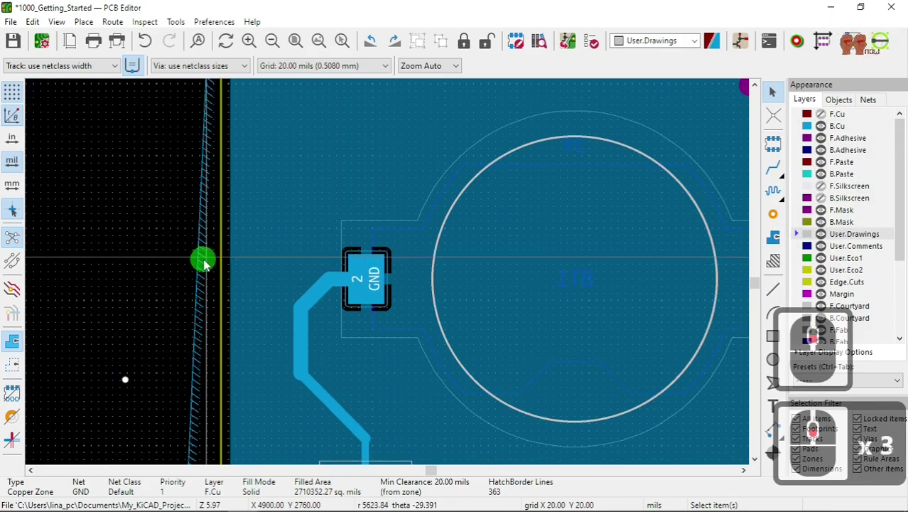
double_click(210, 265)
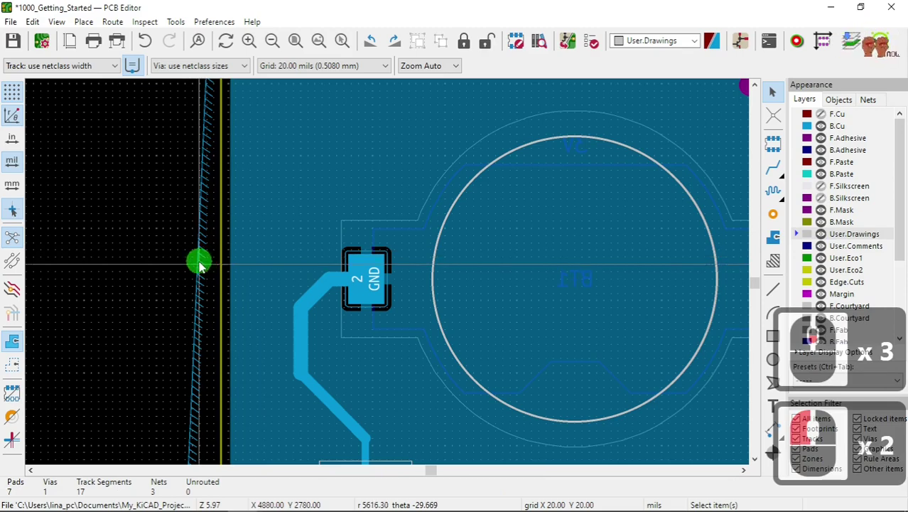
double_click(204, 267)
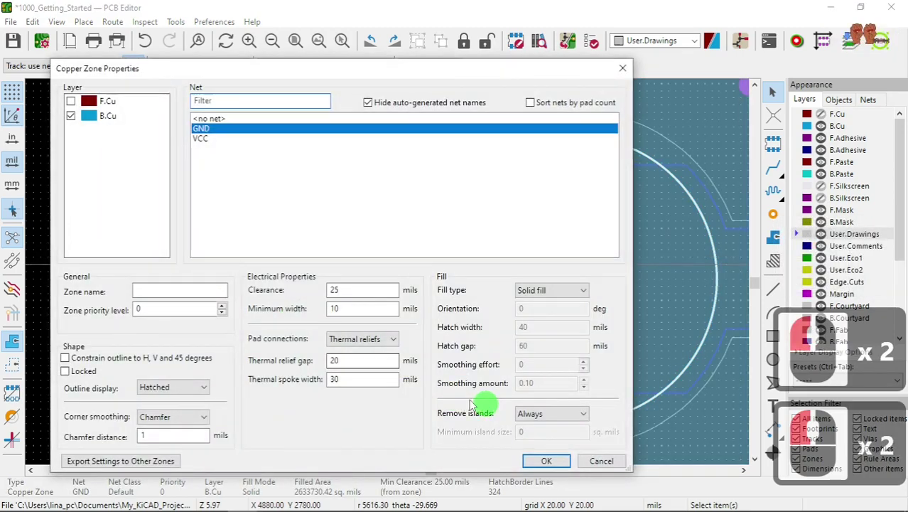
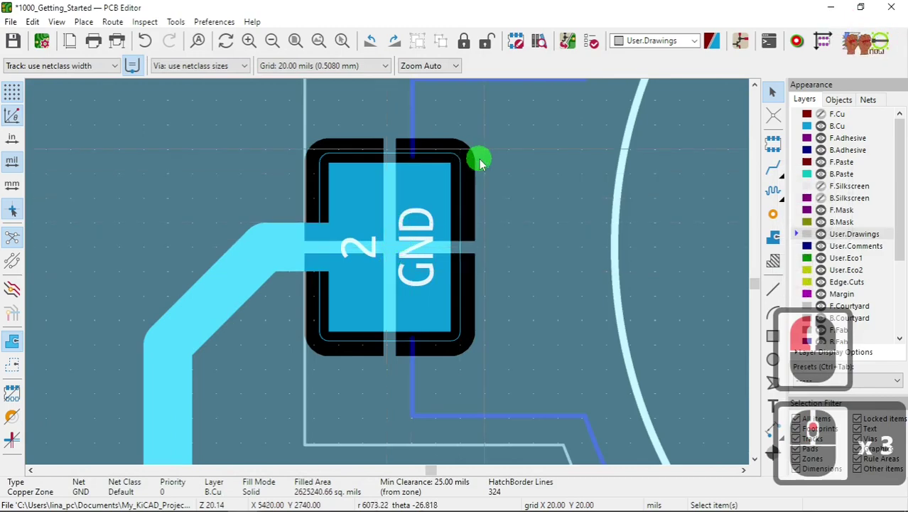
- Select the back GND copper zone again to revisit its settings
scroll("down", 3)
scroll("down", 3)
double_click(158, 276)
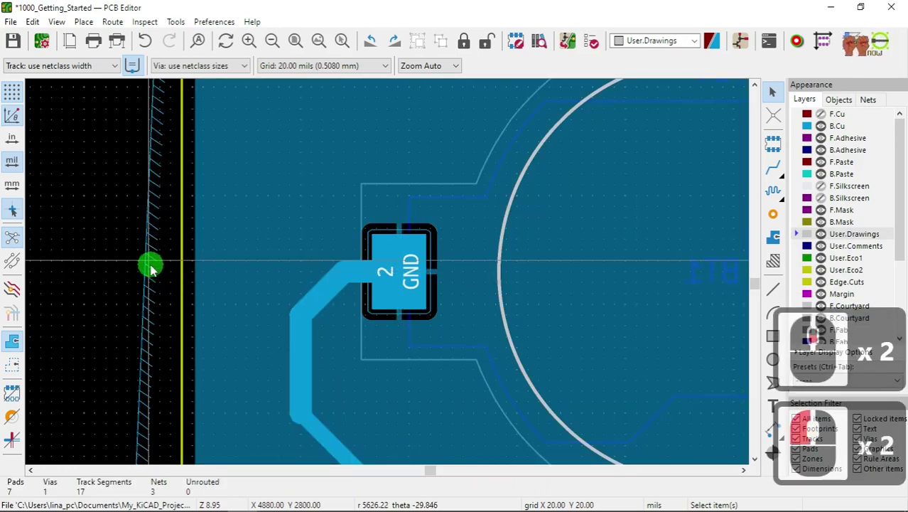
double_click(157, 271)
left_click(152, 273)
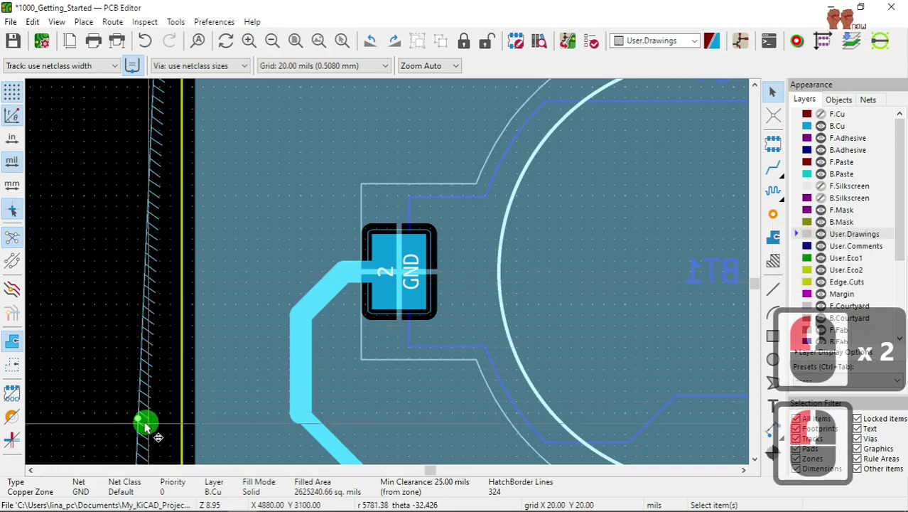
left_click(146, 421)
- Change the back GND zone's thermal spoke width to 25 mils and apply it
double_click(147, 420)
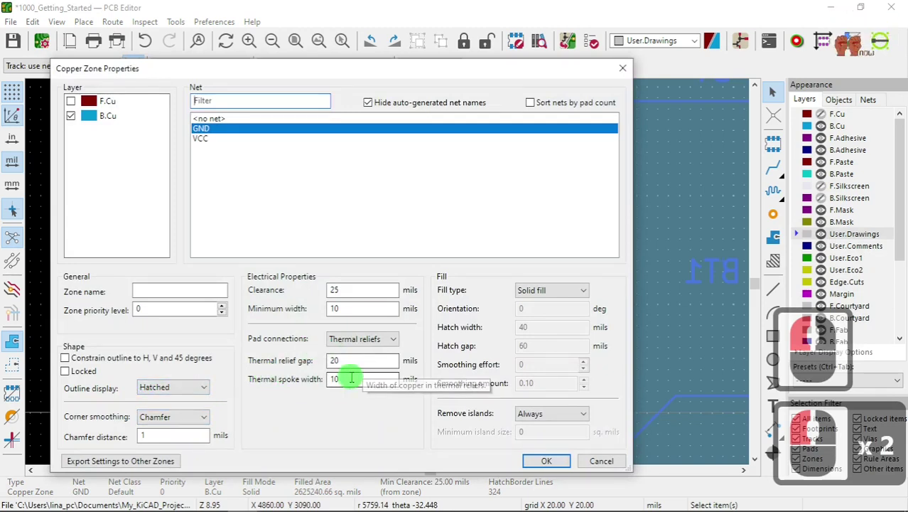
left_click(309, 380)
type("25")
left_click(503, 486)
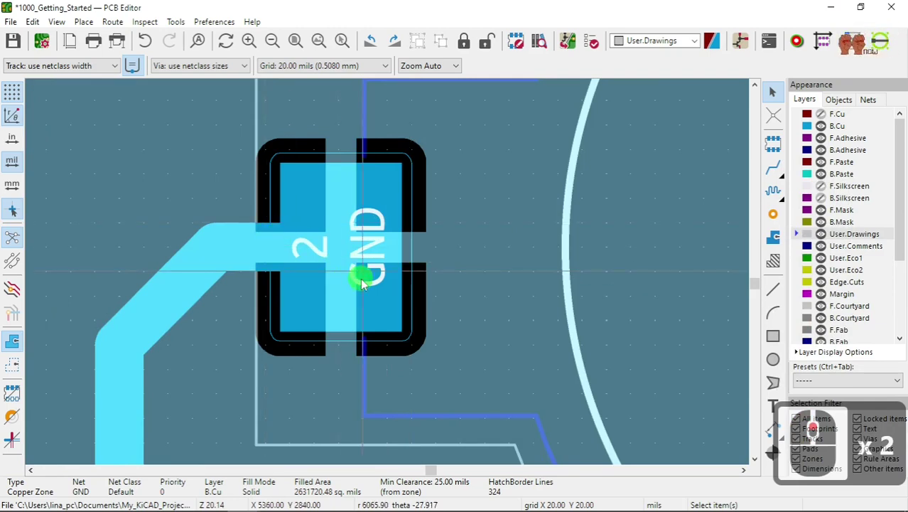
- Refill zones with B, then select the B.Cu GND zone outline and bring up its properties
scroll("down", 3)
key("b")
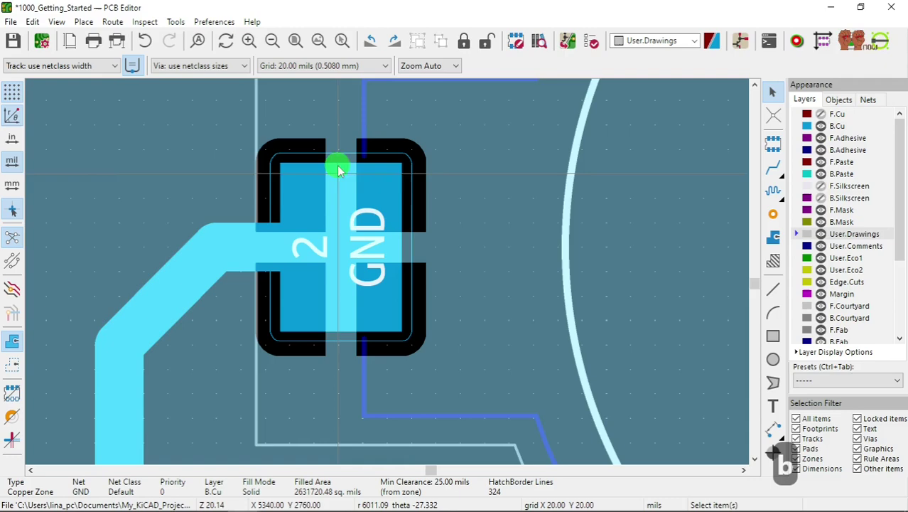
scroll("down", 3)
scroll("down", 3)
scroll("down", 3)
scroll("down", 3)
left_click(385, 271)
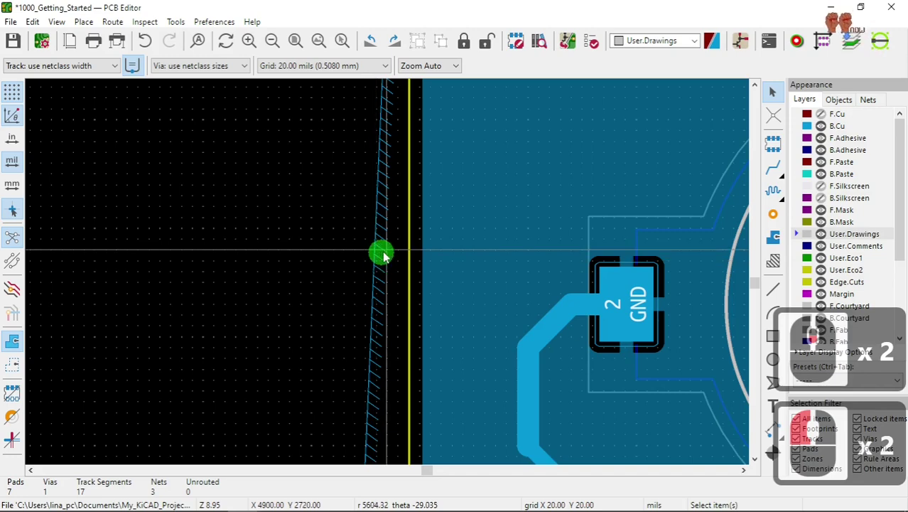
double_click(386, 257)
scroll("down", 3)
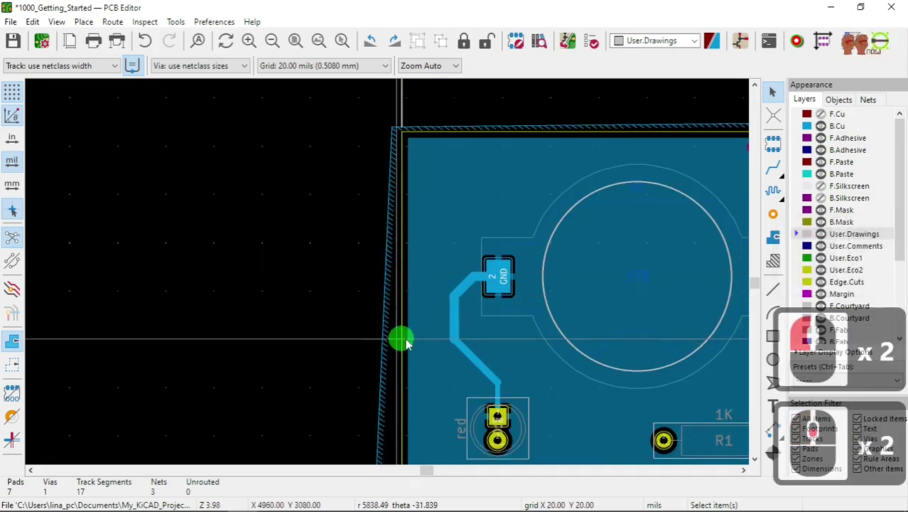